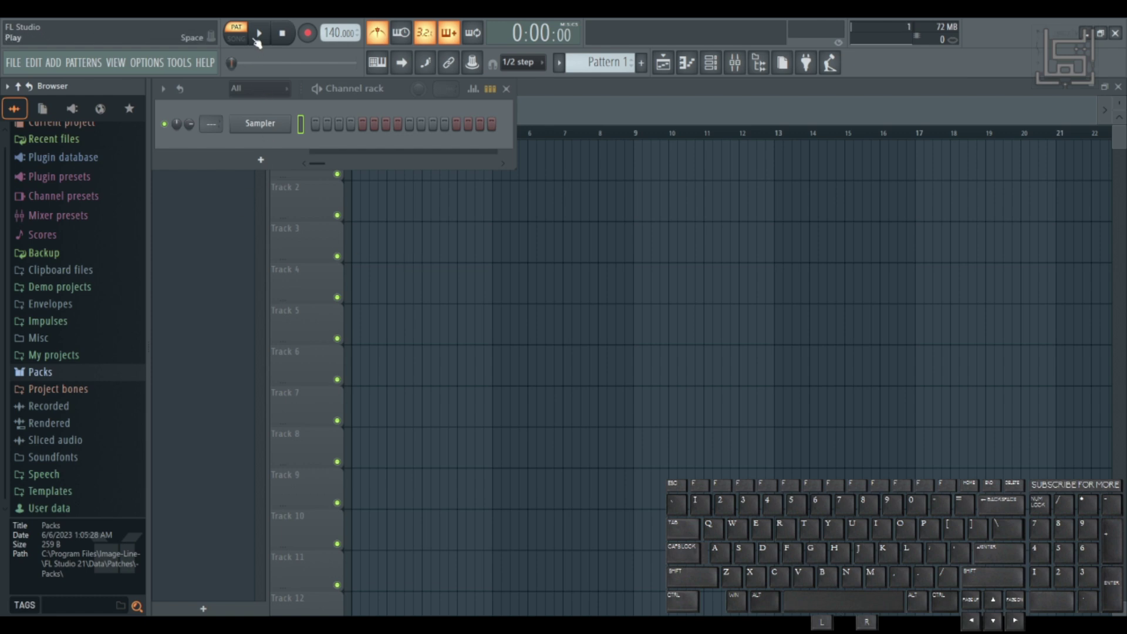
Audition the empty project at 140 BPM, toggling the metronome click on and off
click(260, 44)
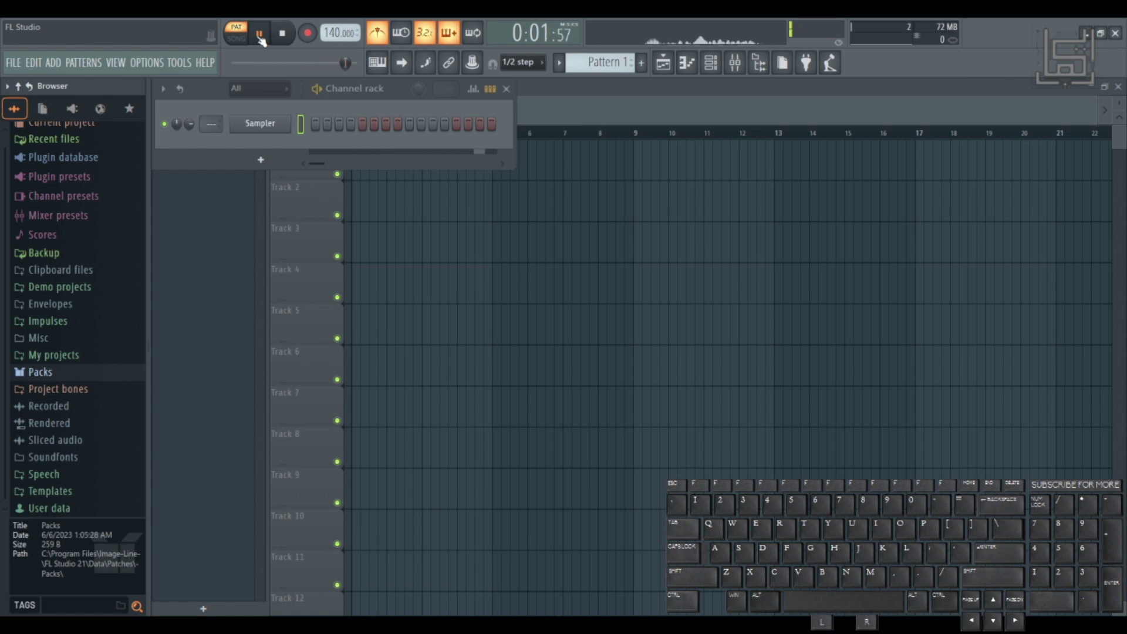
click(289, 41)
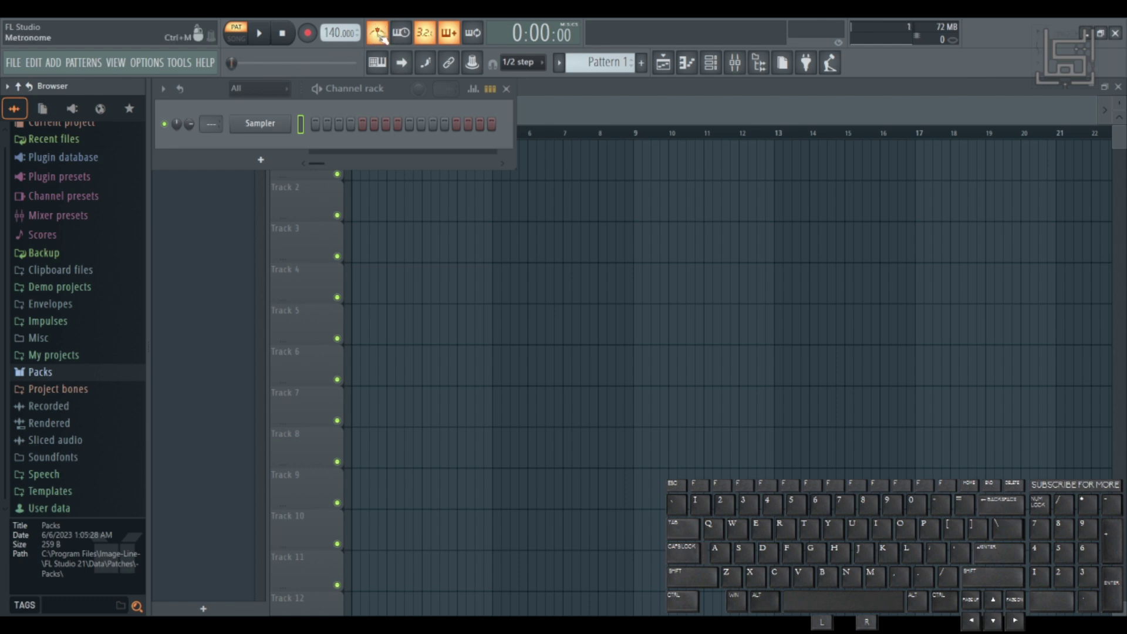
click(386, 40)
click(387, 41)
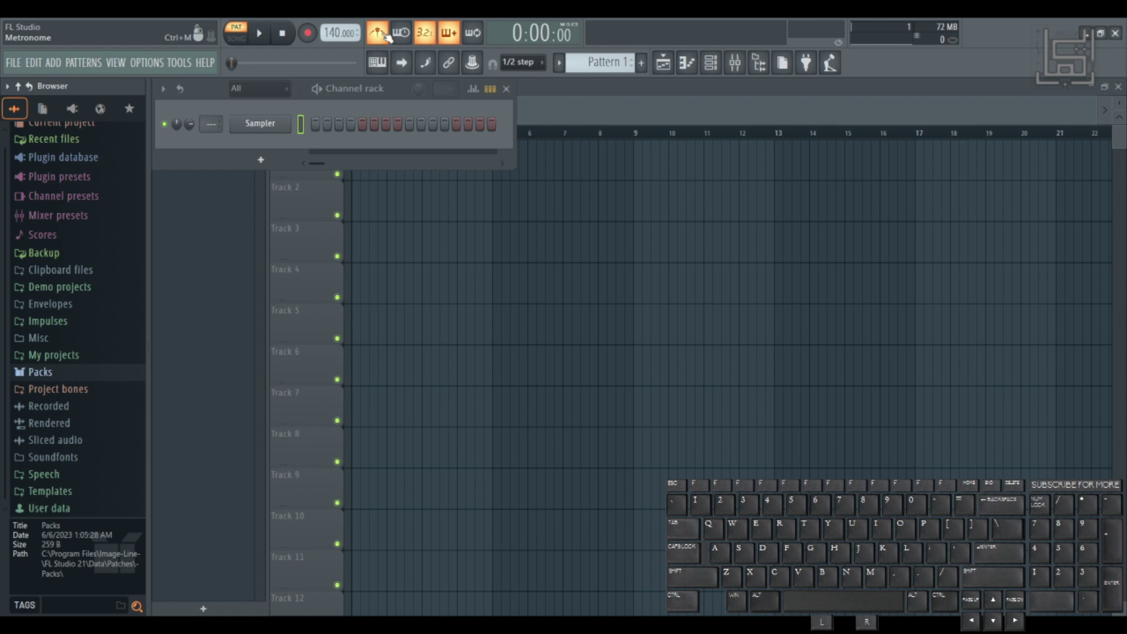
click(387, 40)
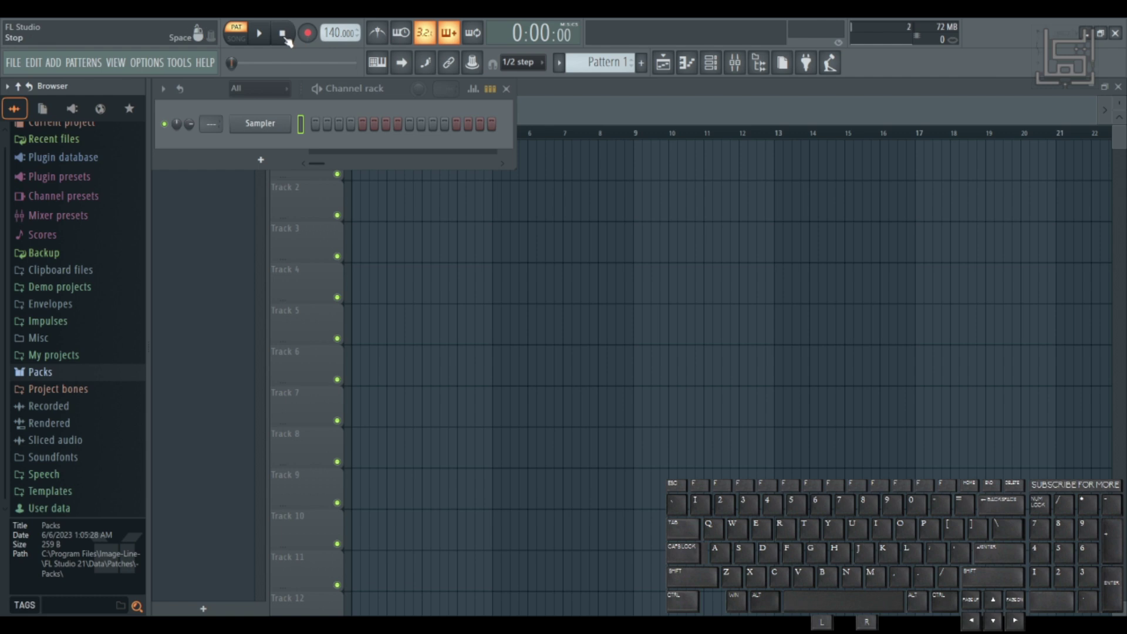
Lower the project tempo from 140 to 80 BPM and play to hear the slower speed
click(375, 41)
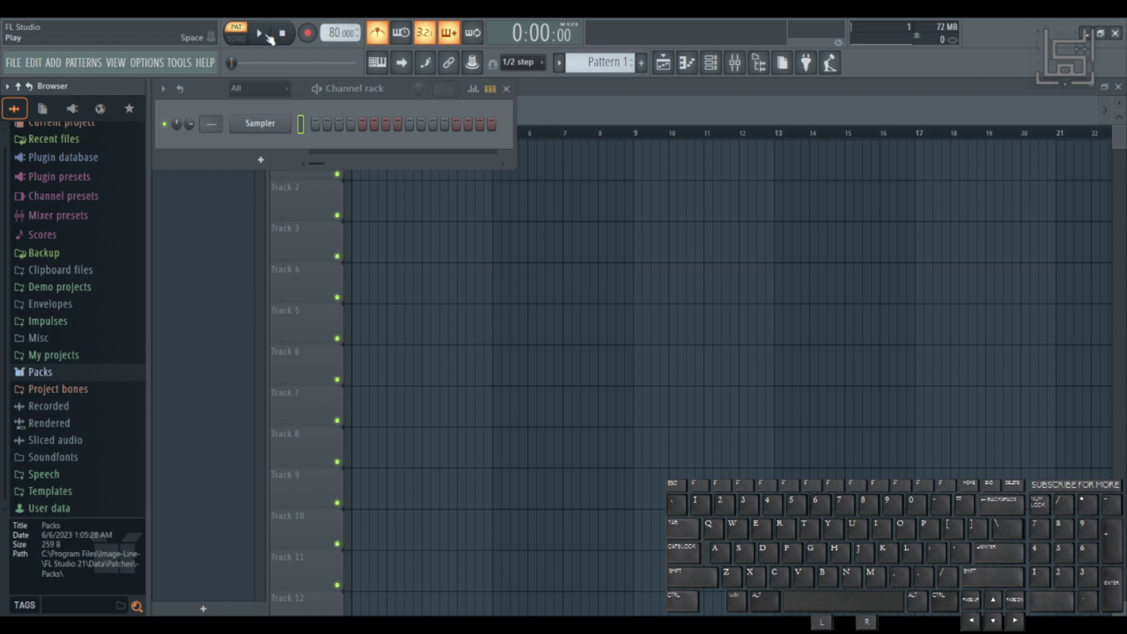
click(268, 42)
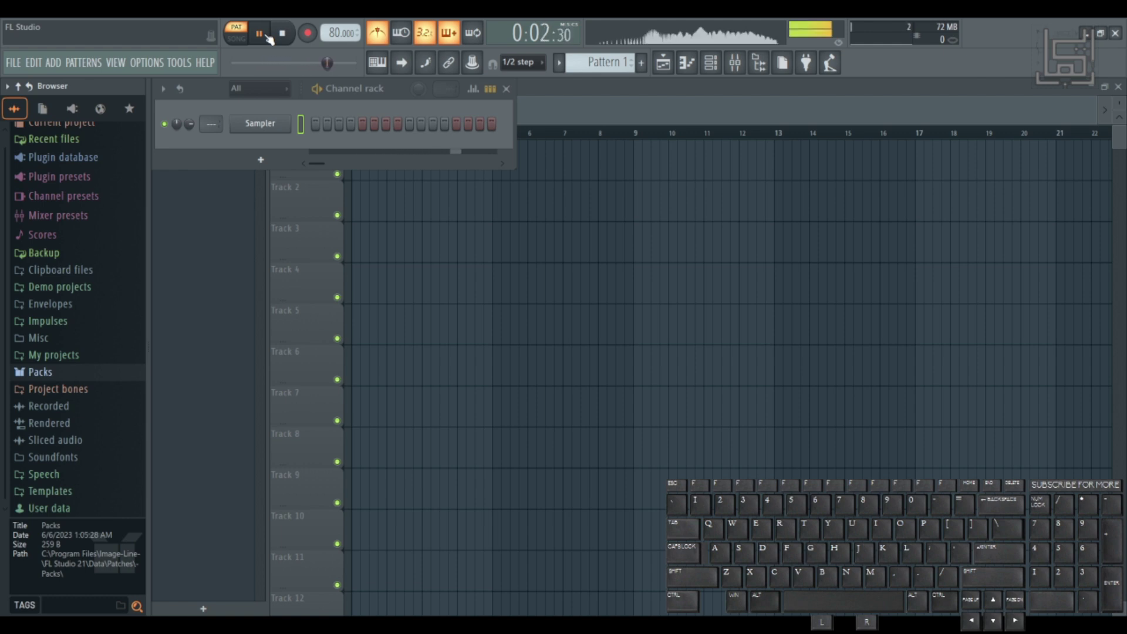
Browse to Packs > Instruments > Keyboard to list the piano presets
click(284, 42)
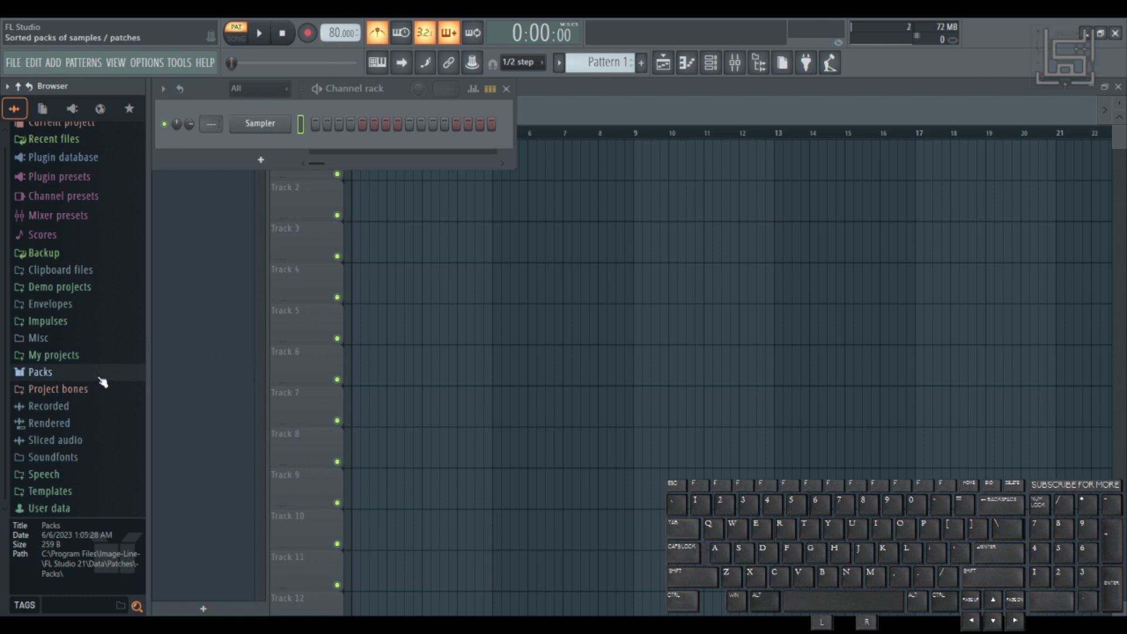
click(101, 385)
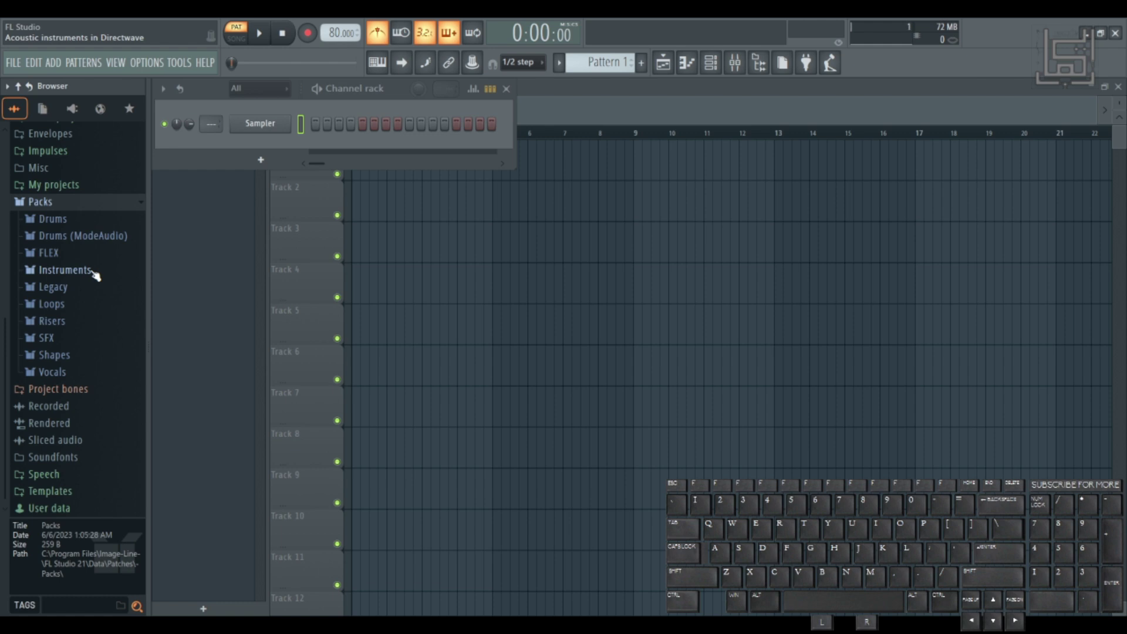
click(56, 283)
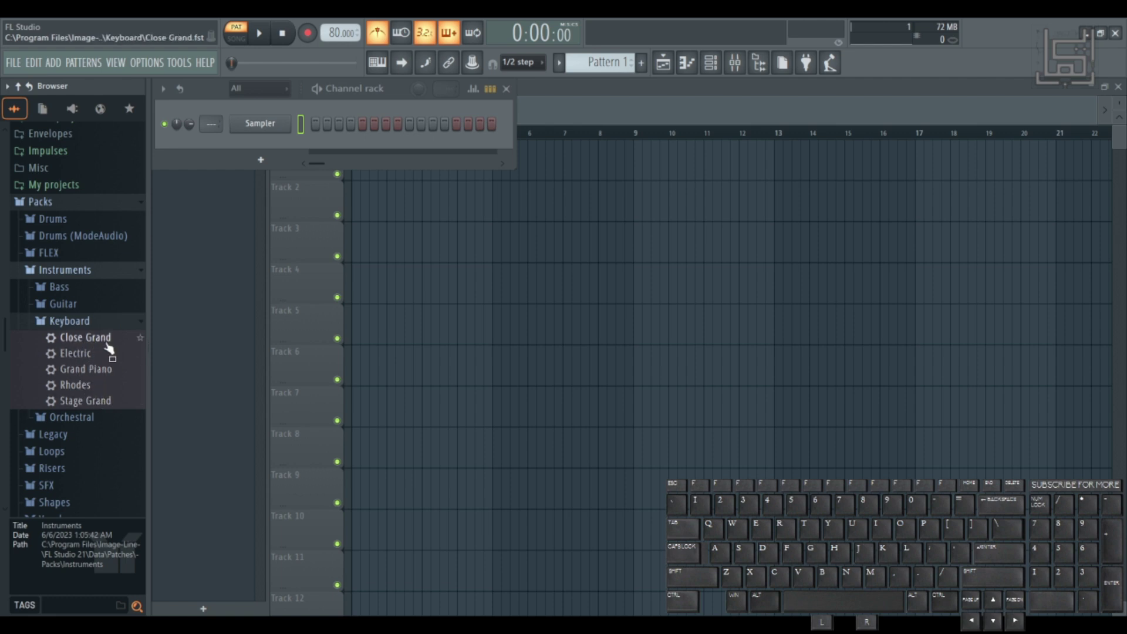
Load Stage Grand onto the Sampler channel, rename it Piano and bring up its channel options
drag(109, 411, 265, 137)
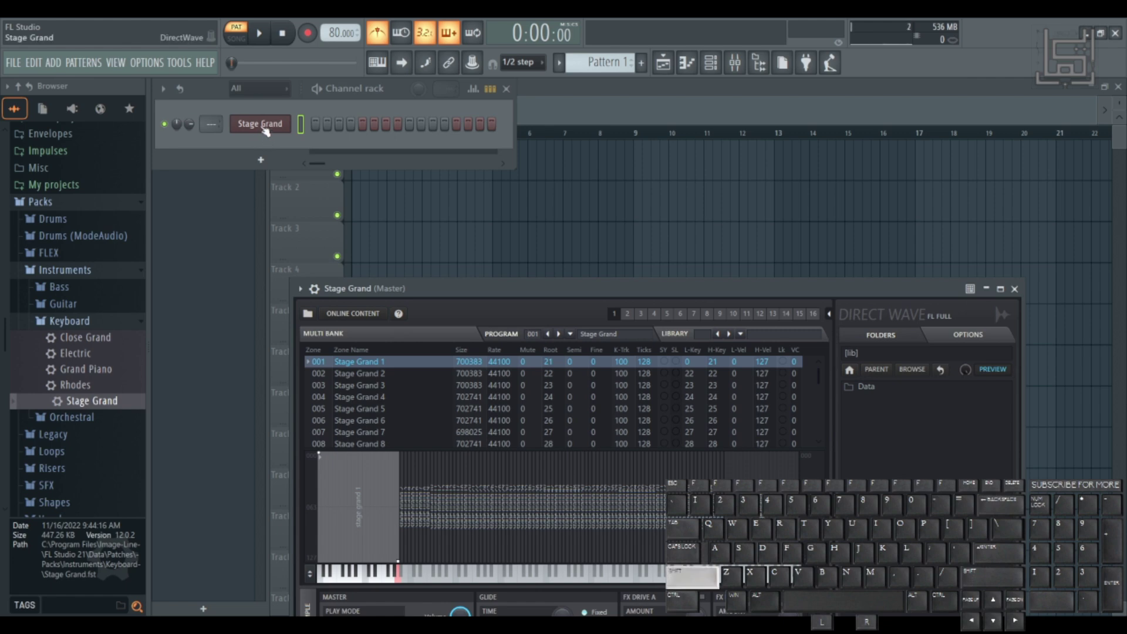
click(263, 134)
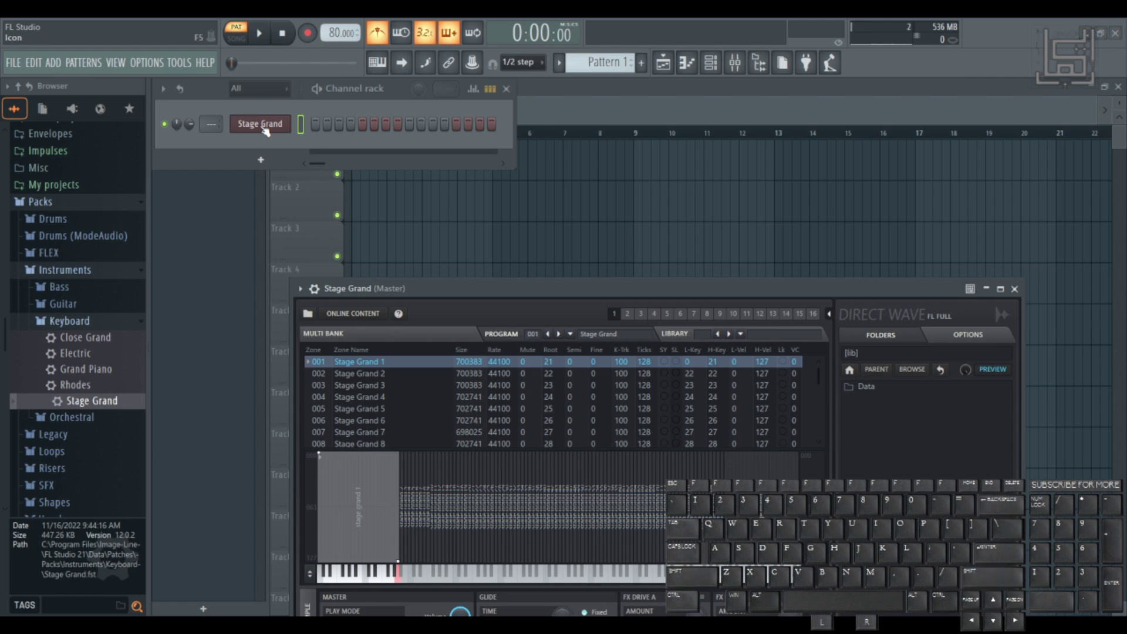
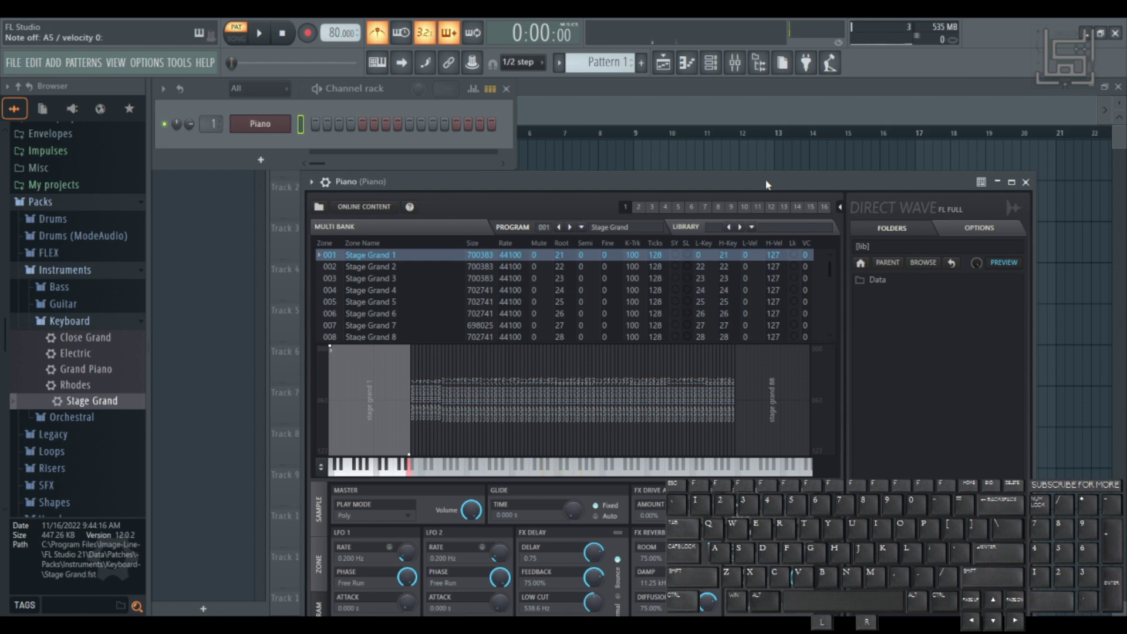
right_click(272, 132)
click(322, 127)
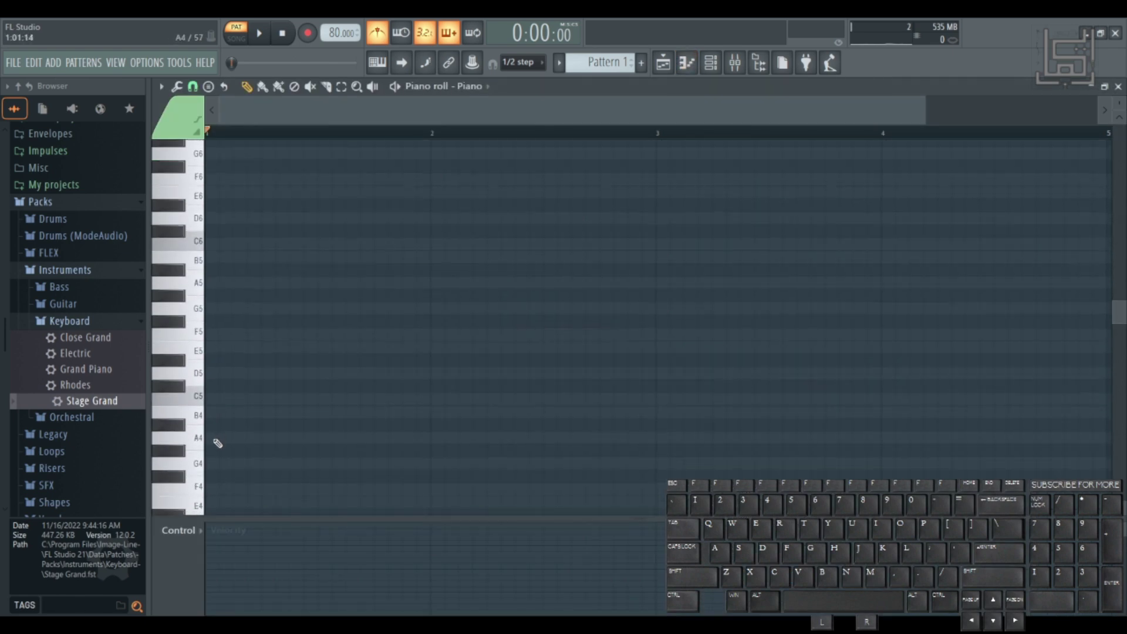
click(308, 89)
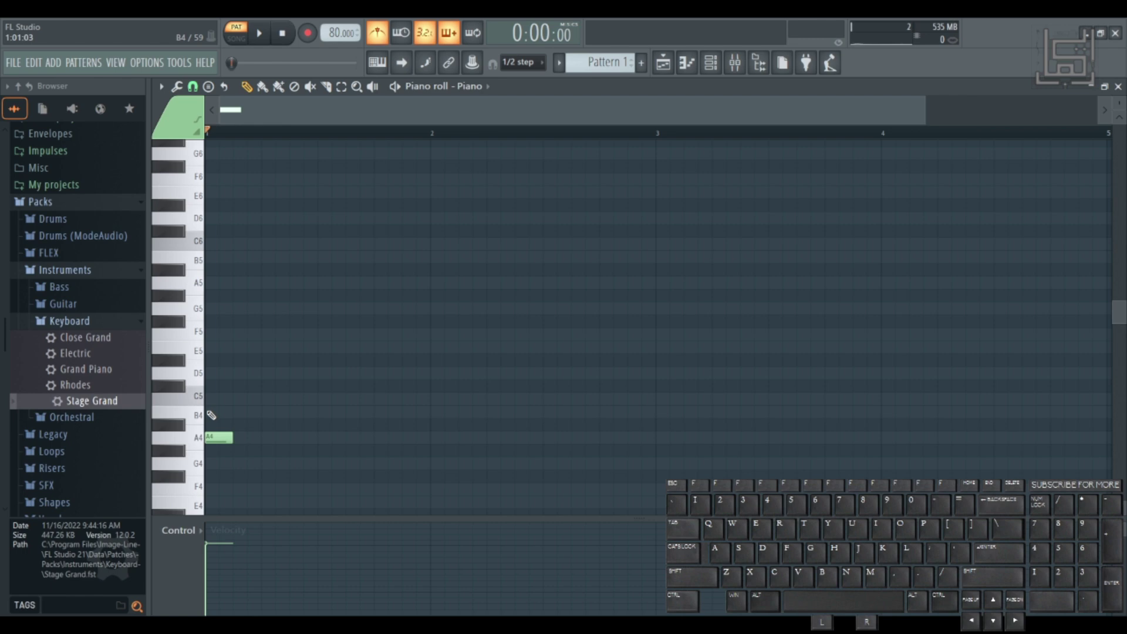
click(308, 88)
click(307, 88)
click(308, 89)
click(307, 88)
click(308, 88)
click(308, 88)
click(307, 88)
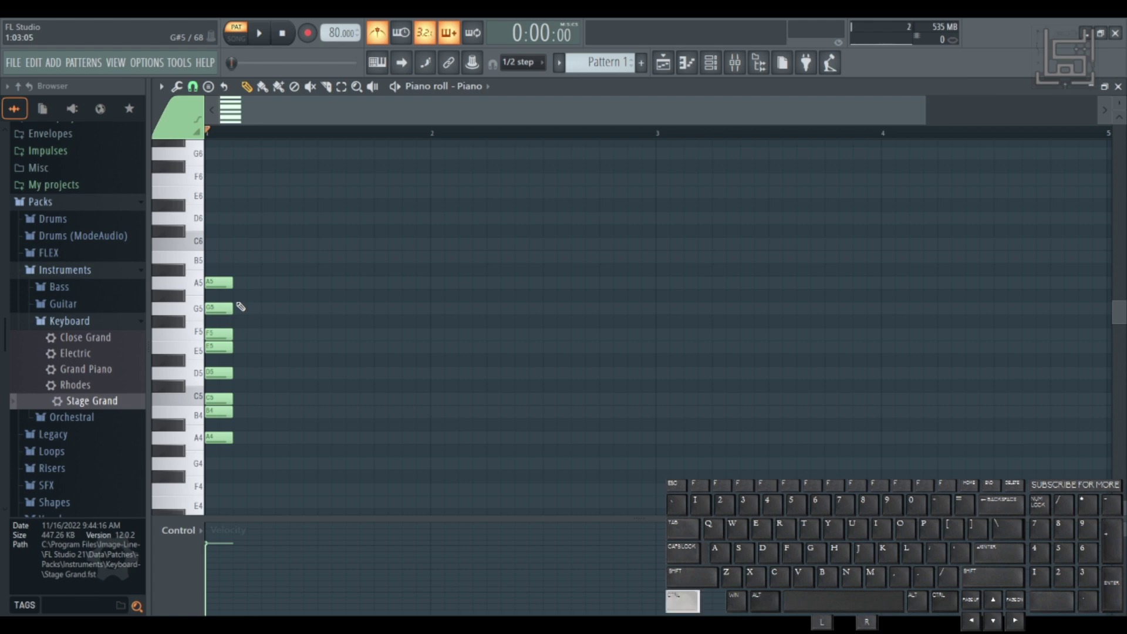
click(307, 88)
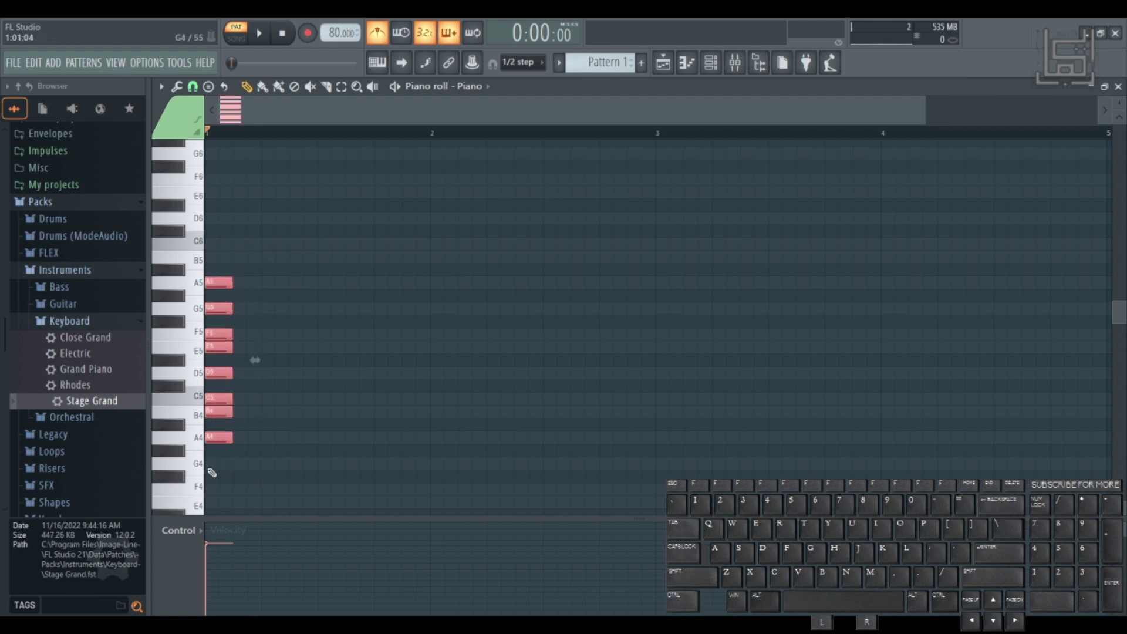
key(Delete)
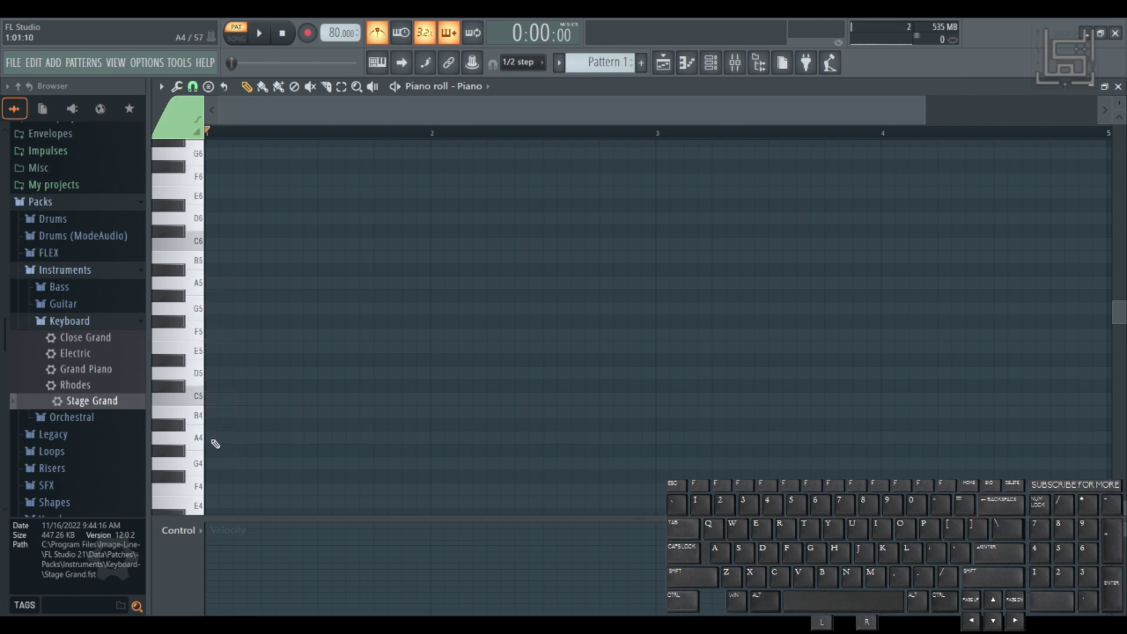
Pencil in a long A4 at the pattern start followed by a second, shorter A4
click(307, 88)
drag(307, 88, 304, 111)
click(308, 88)
drag(307, 88, 326, 111)
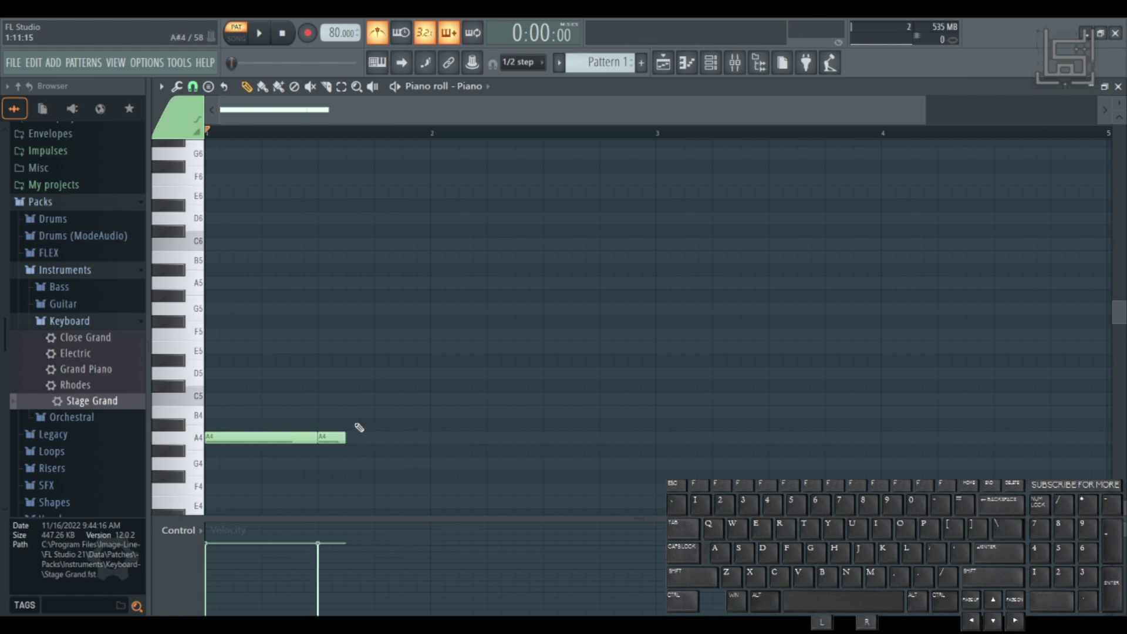
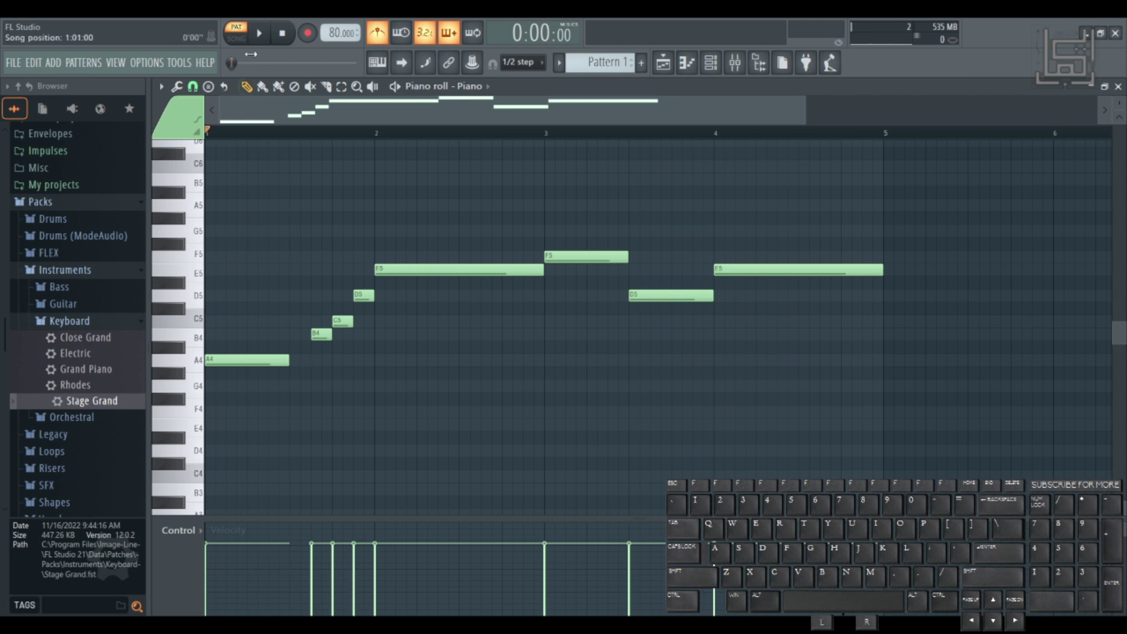
Fill the gap before F5 with a G5–F5–E5–D5 run and play back the revised melody
click(266, 38)
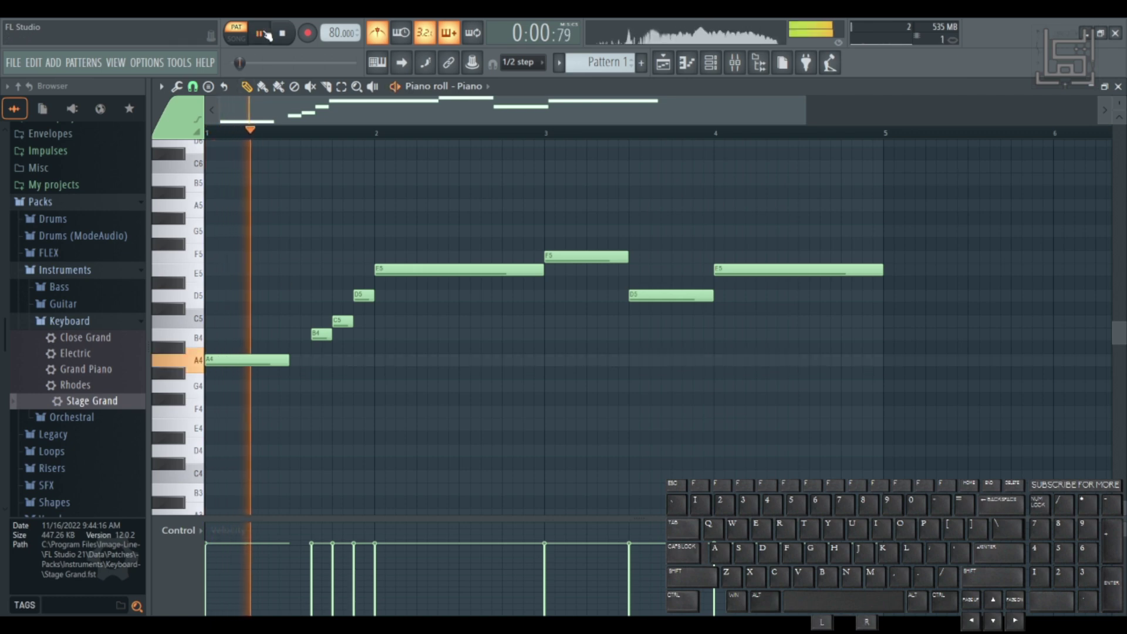
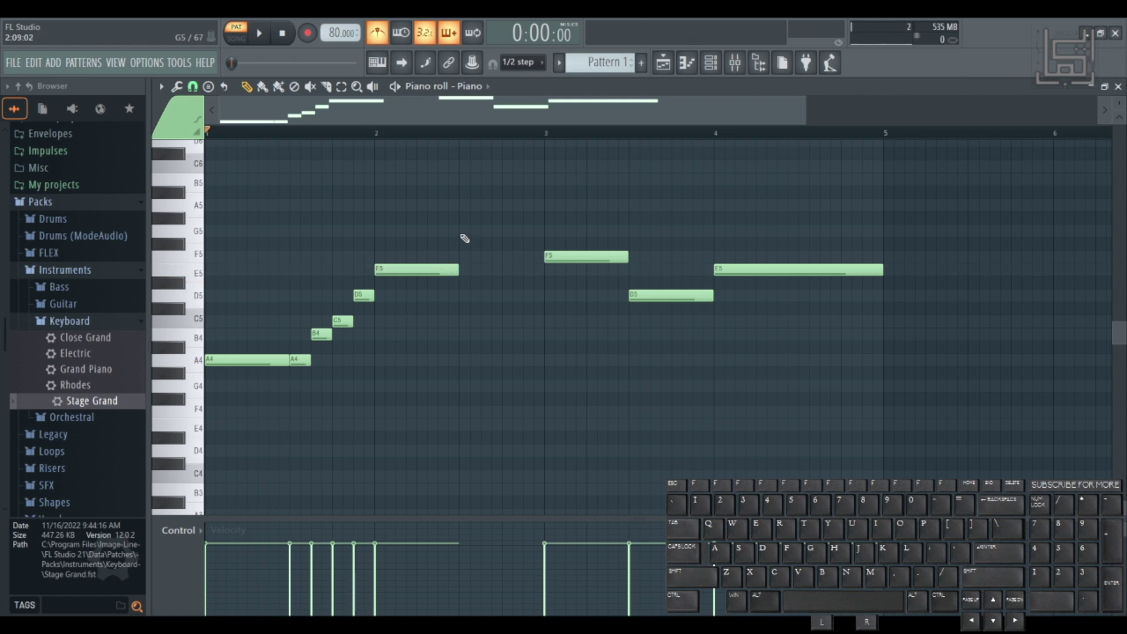
click(308, 88)
click(308, 88)
click(308, 88)
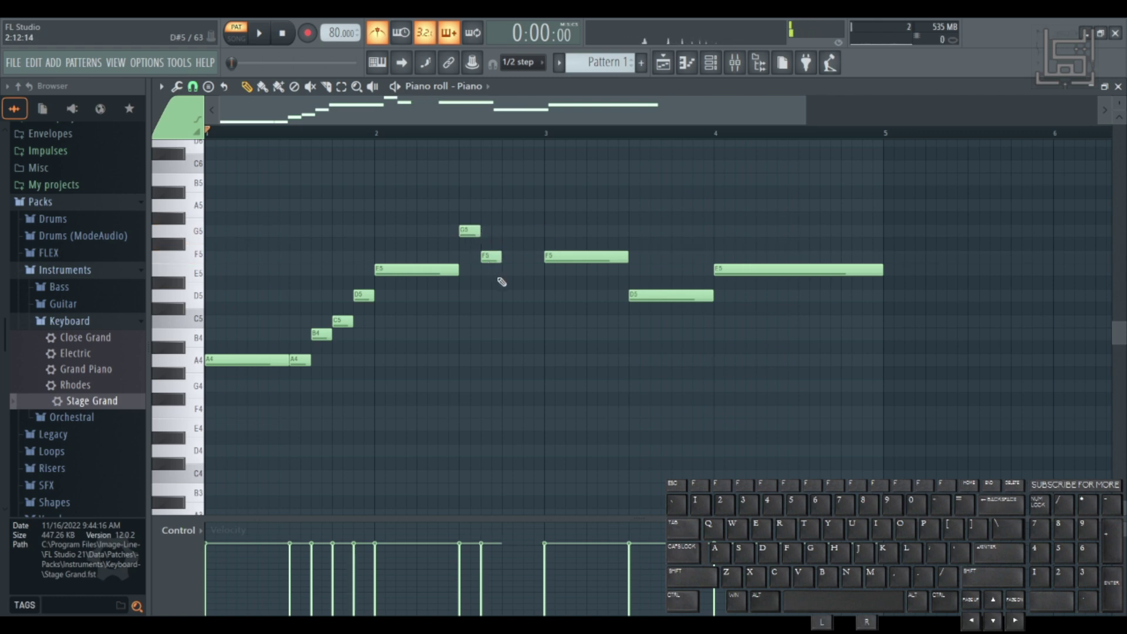
click(308, 88)
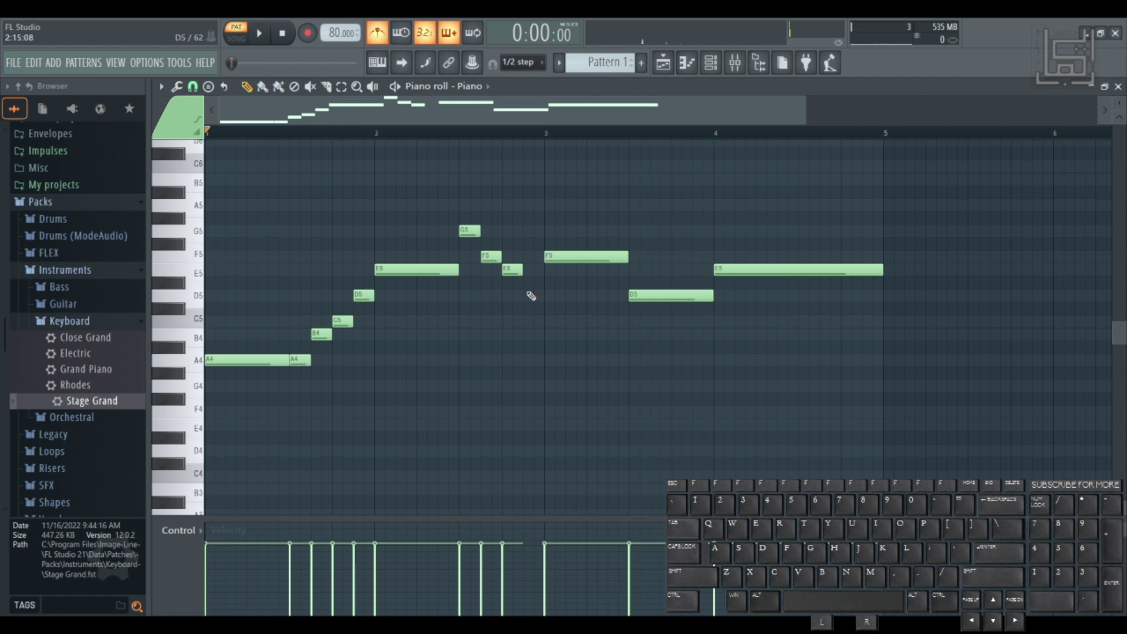
click(307, 88)
click(263, 45)
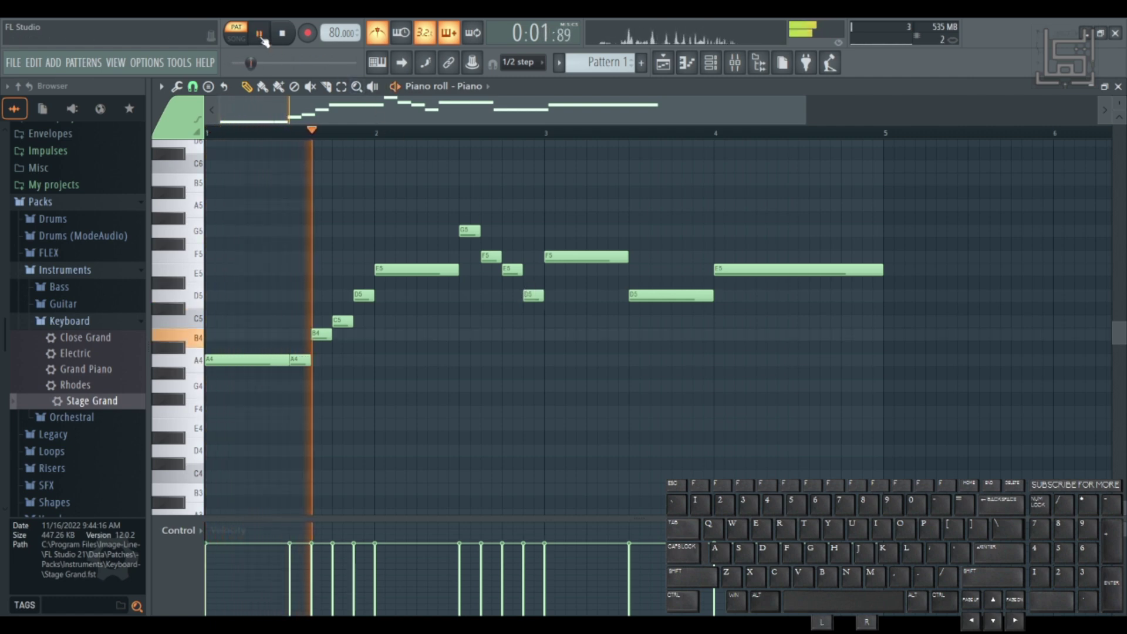